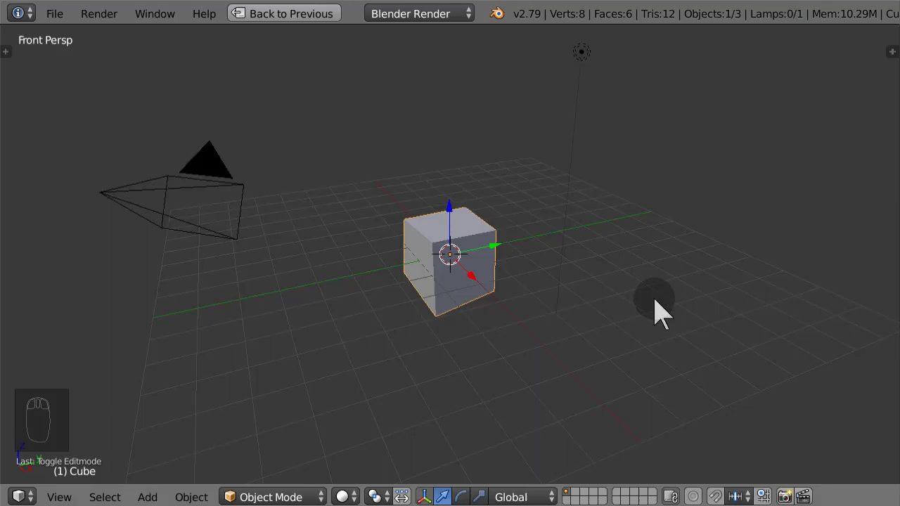
Frame the default cube in Front Orthographic view (Numpad 1, Numpad 5).
{"action": "left_click_drag", "start_coordinate": [668, 310], "coordinate": [668, 311]}
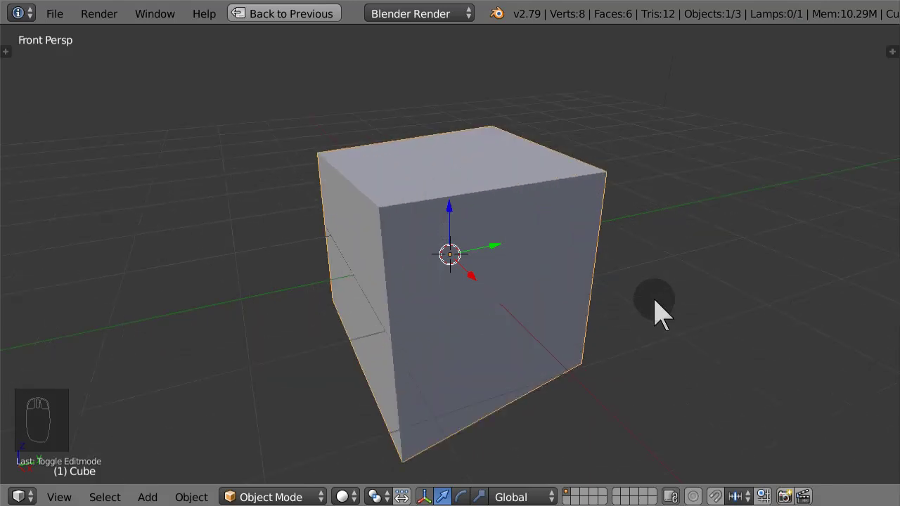
{"action": "key", "text": "KP_1"}
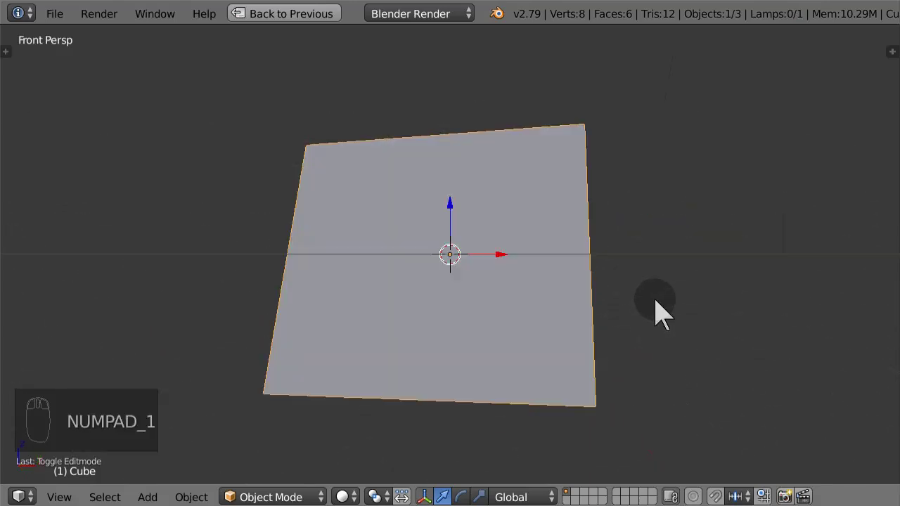
{"action": "key", "text": "KP_5"}
{"action": "left_click_drag", "start_coordinate": [669, 311], "coordinate": [669, 311]}
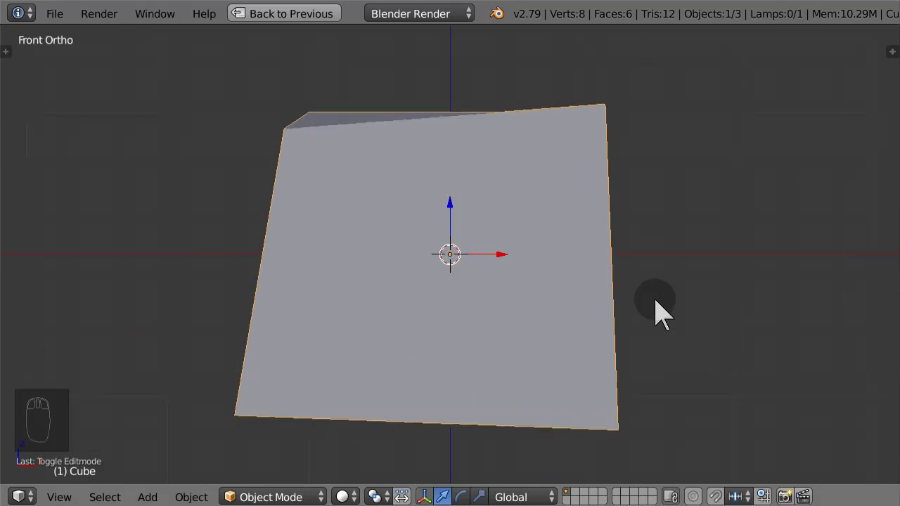
Enter Edit Mode in wireframe shading and set vertex snapping with Center as the snap target.
{"action": "key", "text": "Tab"}
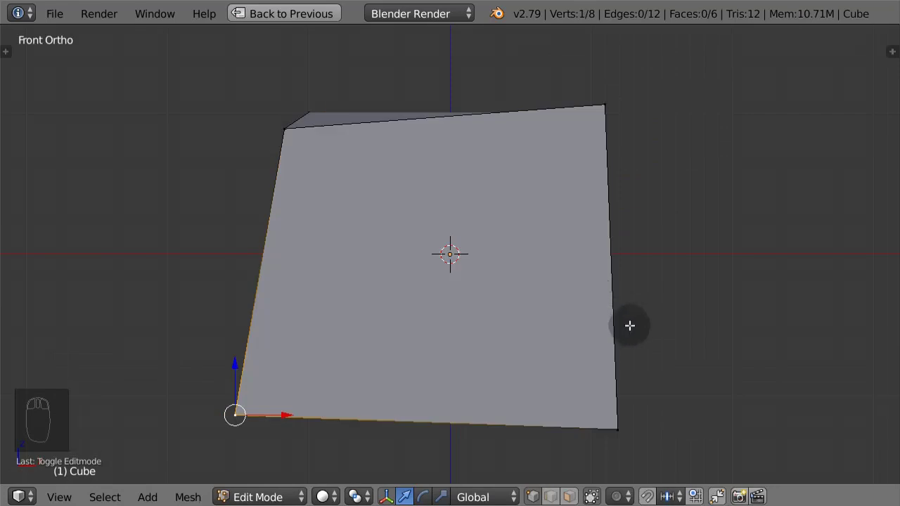
{"action": "key", "text": "z"}
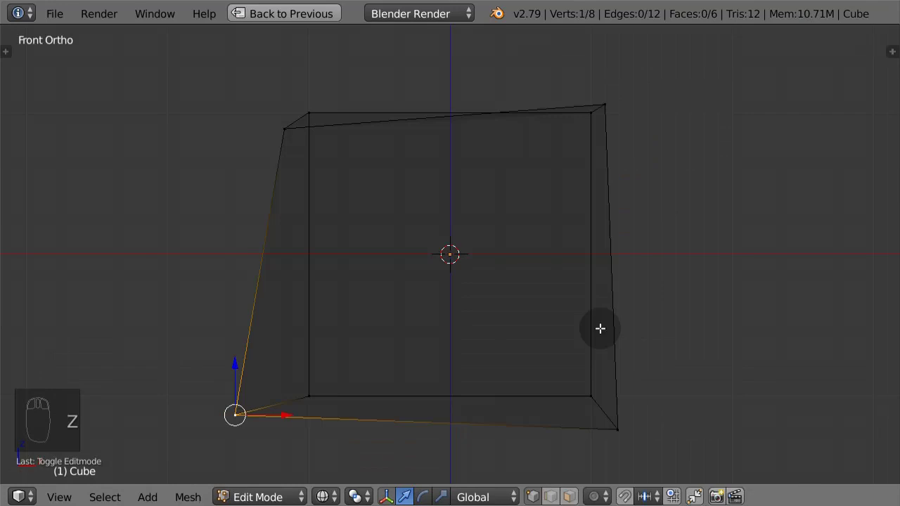
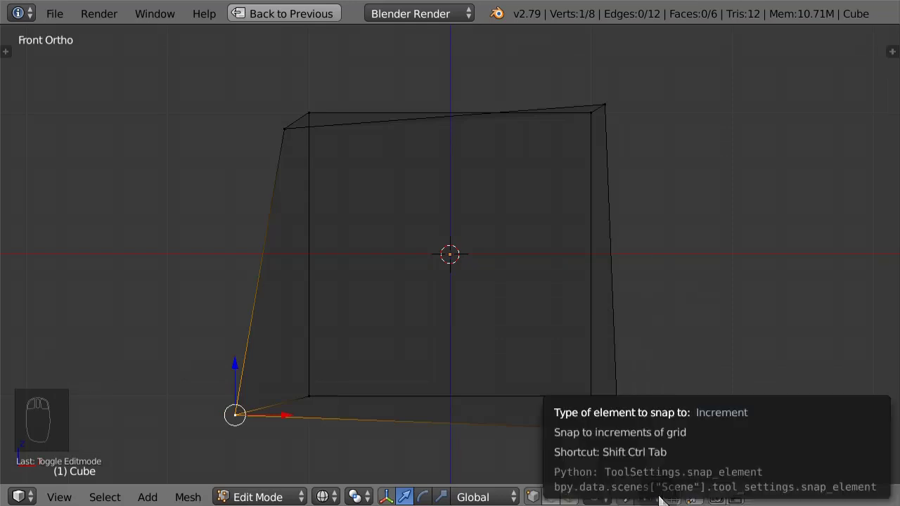
{"action": "left_click", "coordinate": [731, 380]}
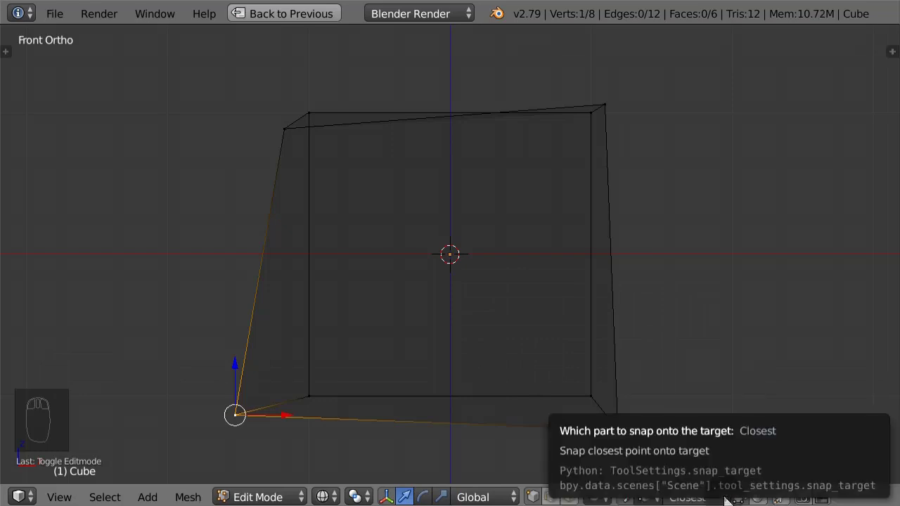
{"action": "left_click", "coordinate": [726, 485]}
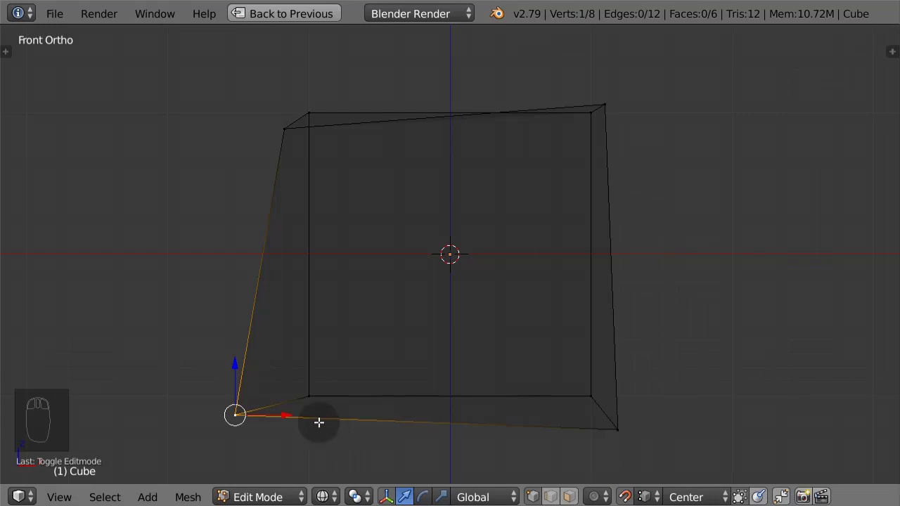
Snap the stray bottom-left vertex onto the inner square's corner.
{"action": "left_click", "coordinate": [285, 414]}
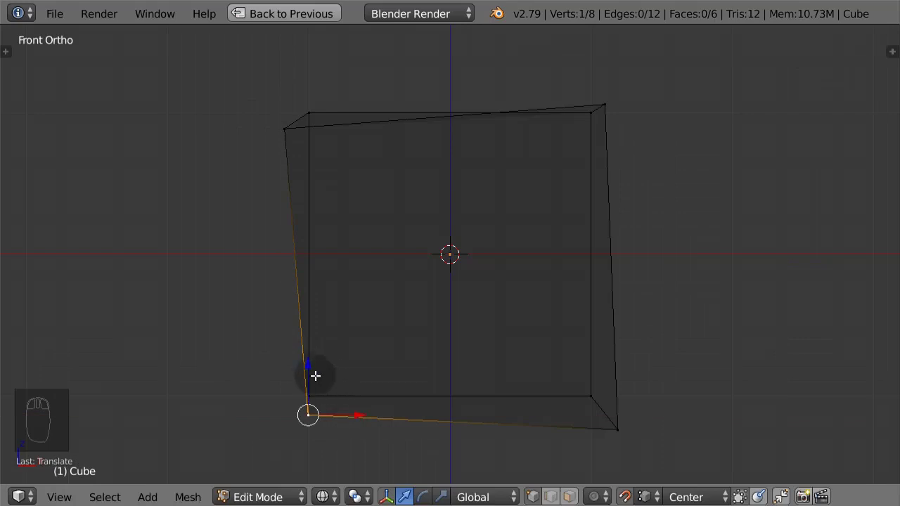
{"action": "left_click", "coordinate": [309, 363]}
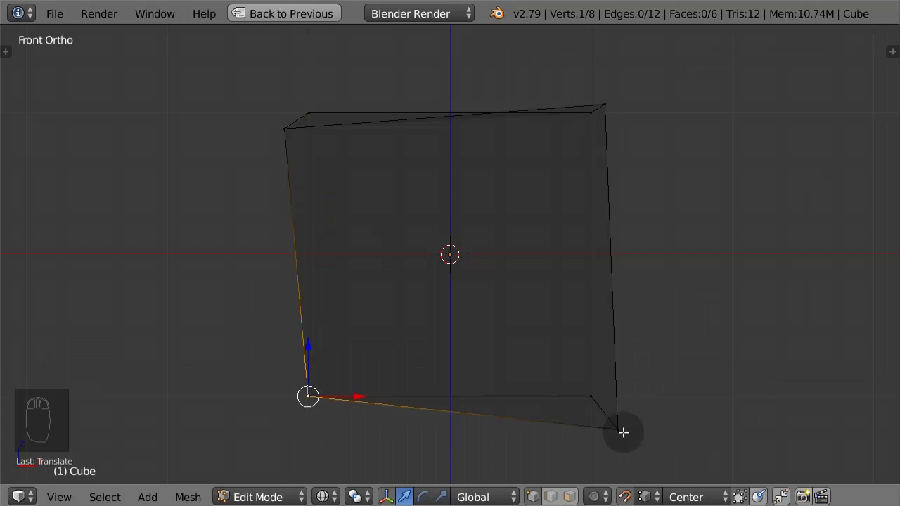
Snap the stray bottom-right vertex onto the square's corner and select the top-right one.
{"action": "left_click_drag", "start_coordinate": [617, 426], "coordinate": [641, 424]}
{"action": "left_click", "coordinate": [641, 426]}
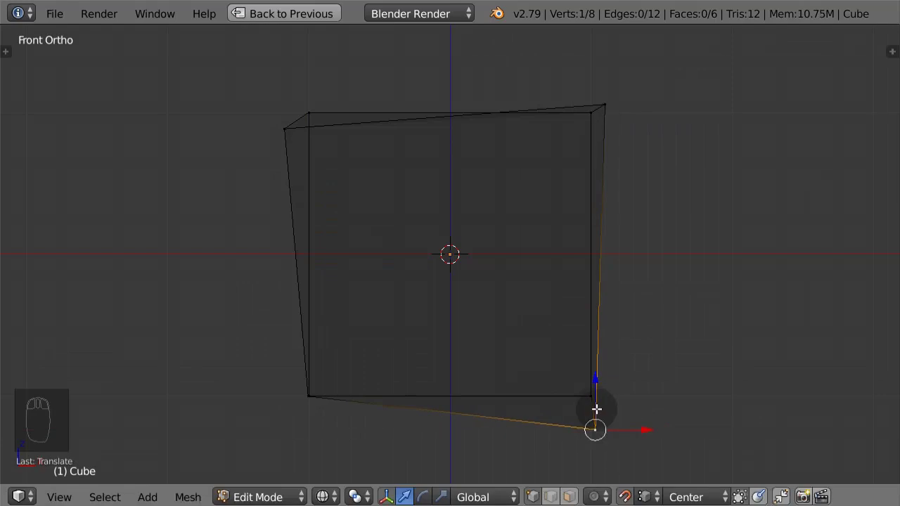
{"action": "left_click", "coordinate": [596, 405]}
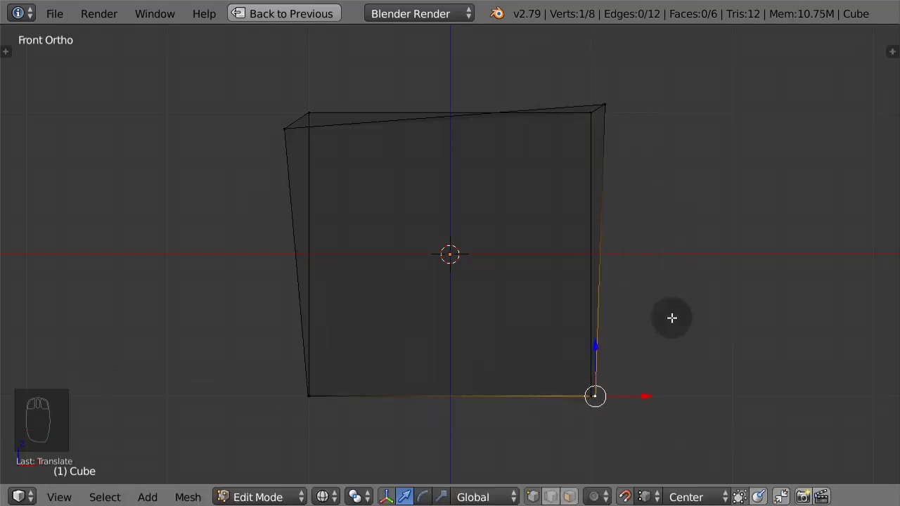
{"action": "left_click", "coordinate": [612, 392]}
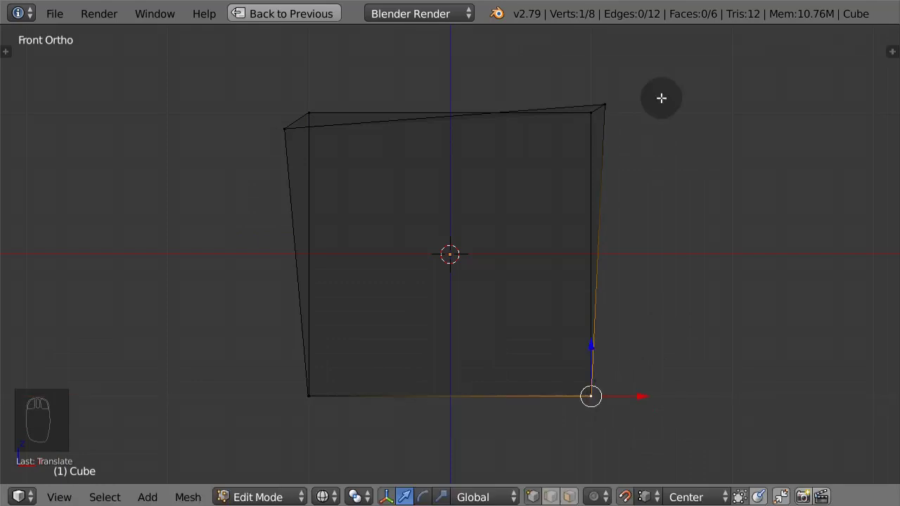
{"action": "left_click_drag", "start_coordinate": [606, 99], "coordinate": [604, 62]}
Snap the stray top-right vertex onto the square's top-right corner.
{"action": "left_click", "coordinate": [605, 59]}
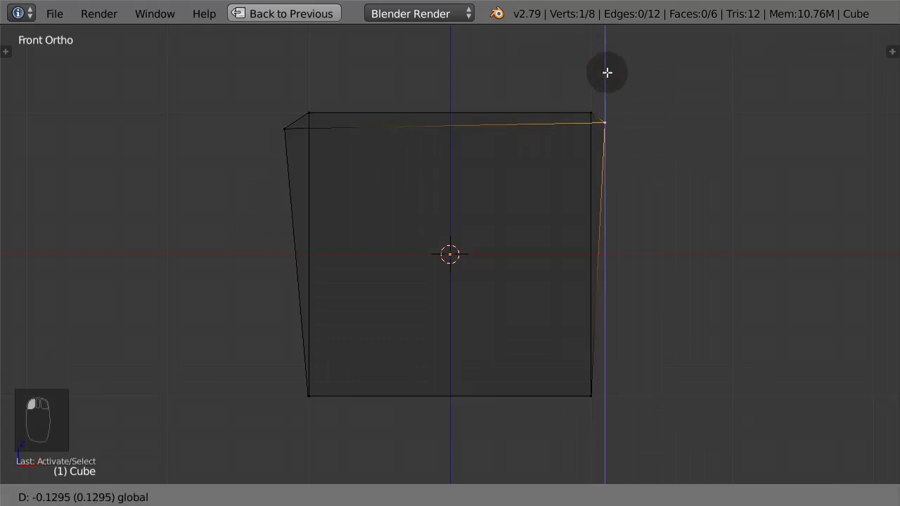
{"action": "left_click", "coordinate": [657, 111]}
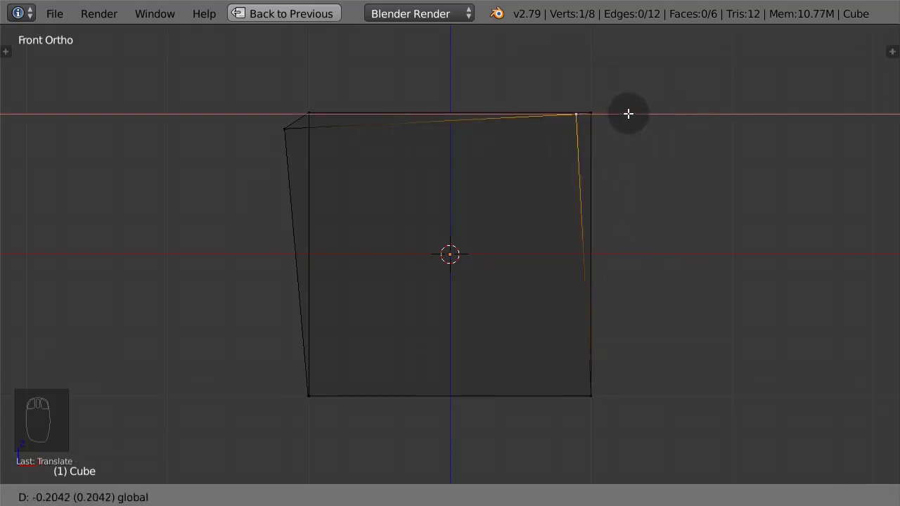
{"action": "left_click", "coordinate": [635, 110]}
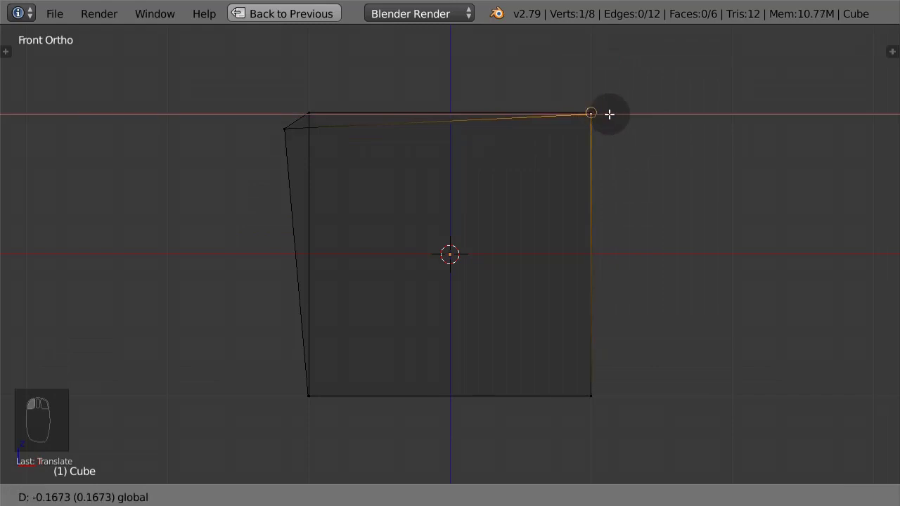
{"action": "left_click", "coordinate": [590, 91]}
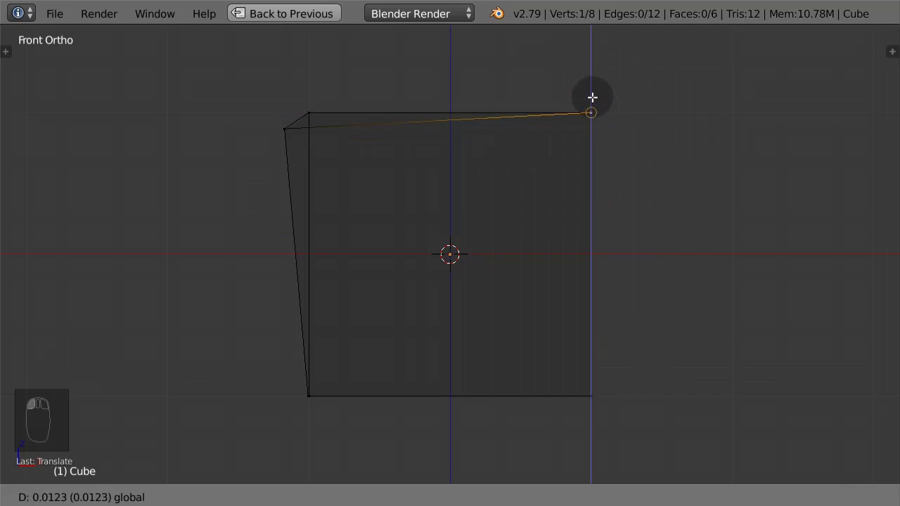
Select the stray top-left vertex and start moving it toward the corner.
{"action": "left_click_drag", "start_coordinate": [284, 129], "coordinate": [266, 164]}
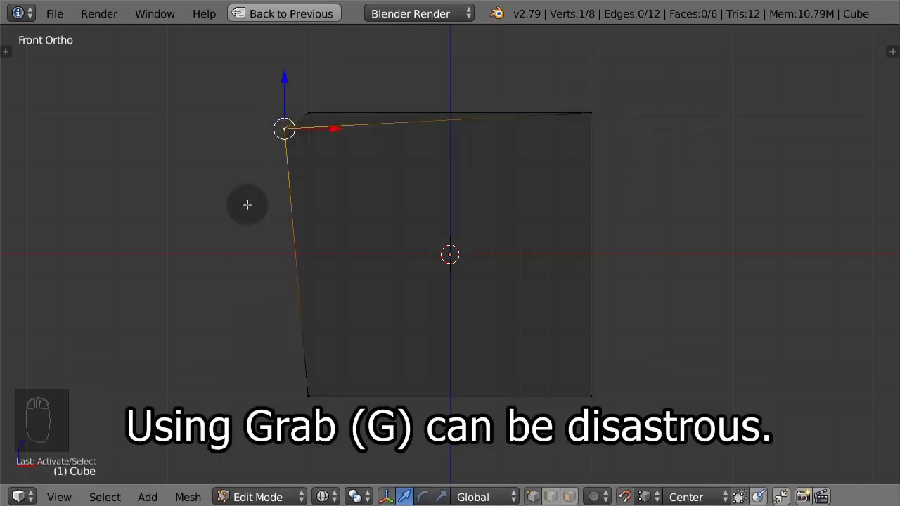
{"action": "key", "text": "g"}
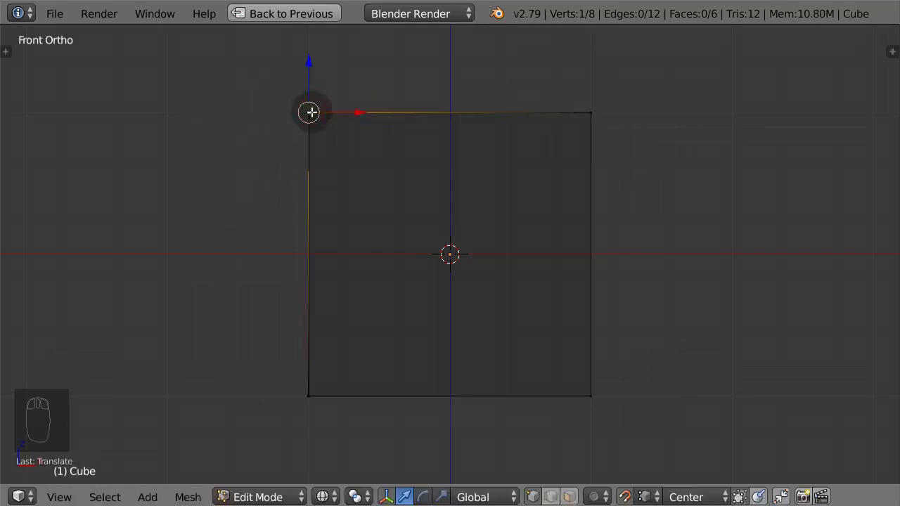
Confirm the top-left vertex on its corner and orbit around the cube to check it.
{"action": "key", "text": "g"}
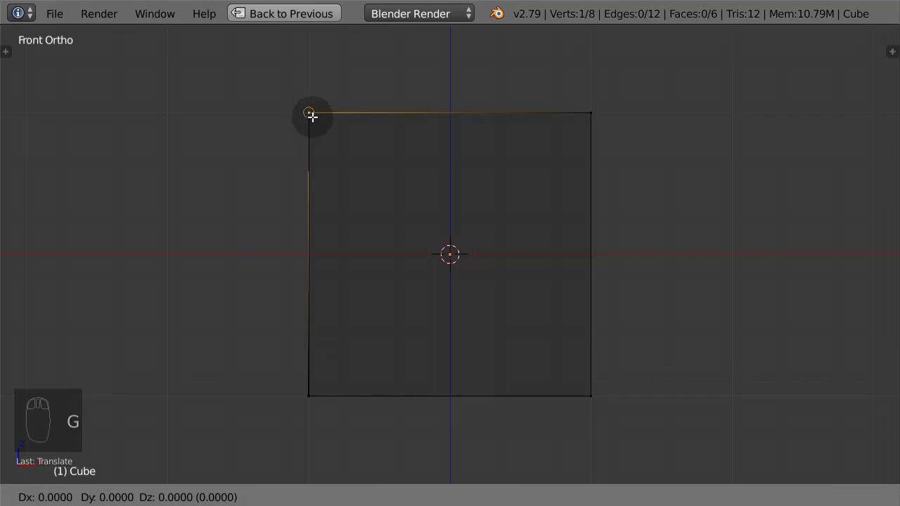
{"action": "left_click", "coordinate": [421, 190]}
{"action": "key", "text": "KP_6"}
{"action": "key", "text": "KP_4"}
{"action": "key", "text": "KP_4"}
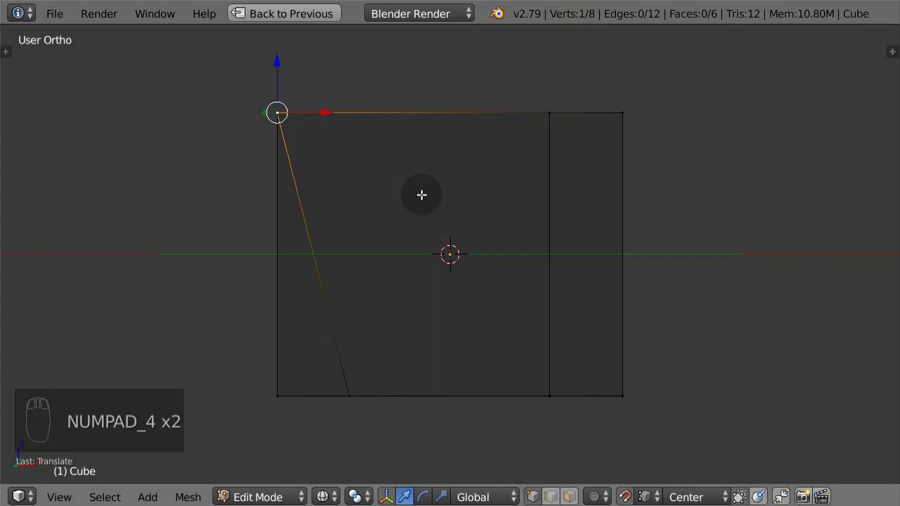
{"action": "key", "text": "KP_8"}
{"action": "left_click", "coordinate": [422, 193]}
{"action": "key", "text": "KP_4"}
{"action": "key", "text": "KP_4"}
{"action": "key", "text": "KP_2"}
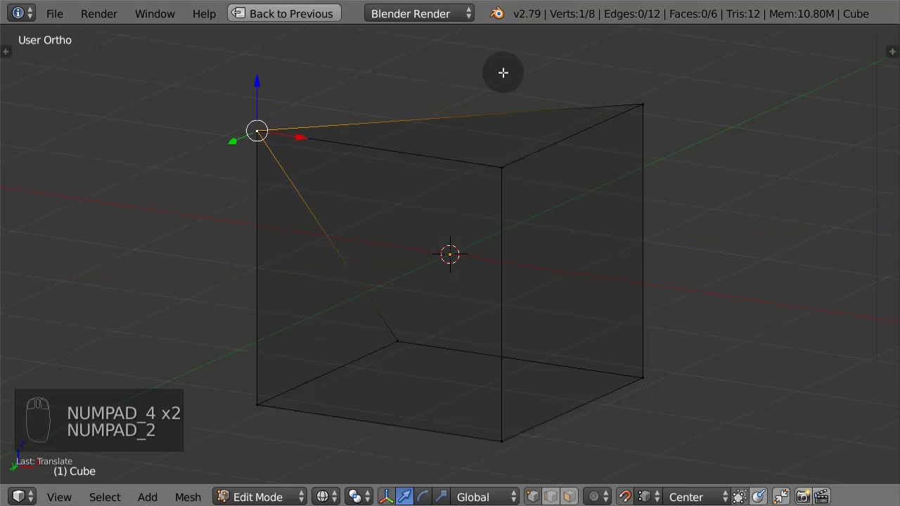
From Top Ortho view, move the vertex 2 units down onto the square's bottom-left corner.
{"action": "key", "text": "KP_7"}
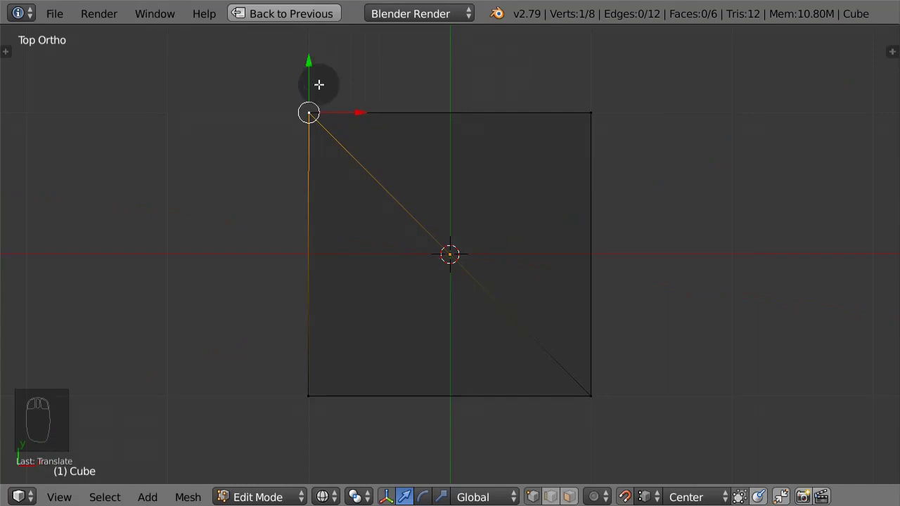
{"action": "left_click", "coordinate": [307, 79]}
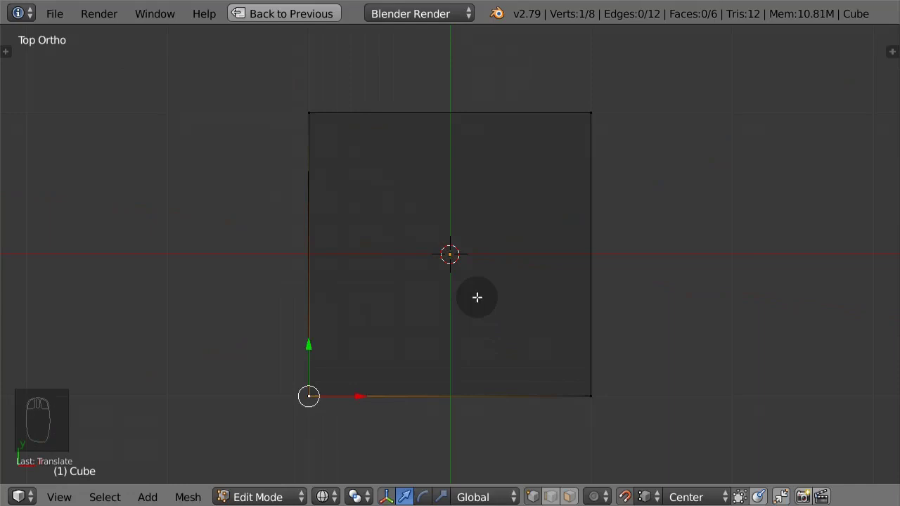
{"action": "left_click", "coordinate": [325, 394]}
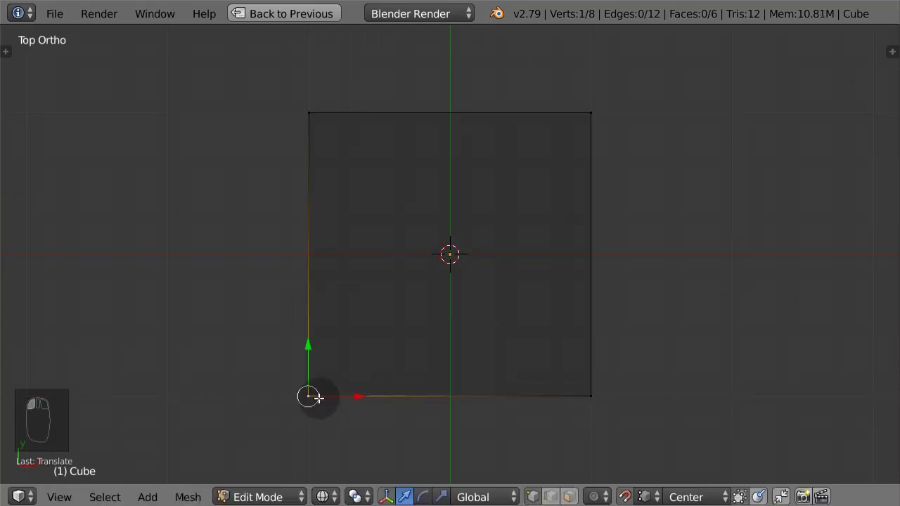
{"action": "key", "text": "KP_8"}
{"action": "key", "text": "KP_8"}
{"action": "key", "text": "KP_6"}
{"action": "key", "text": "KP_6"}
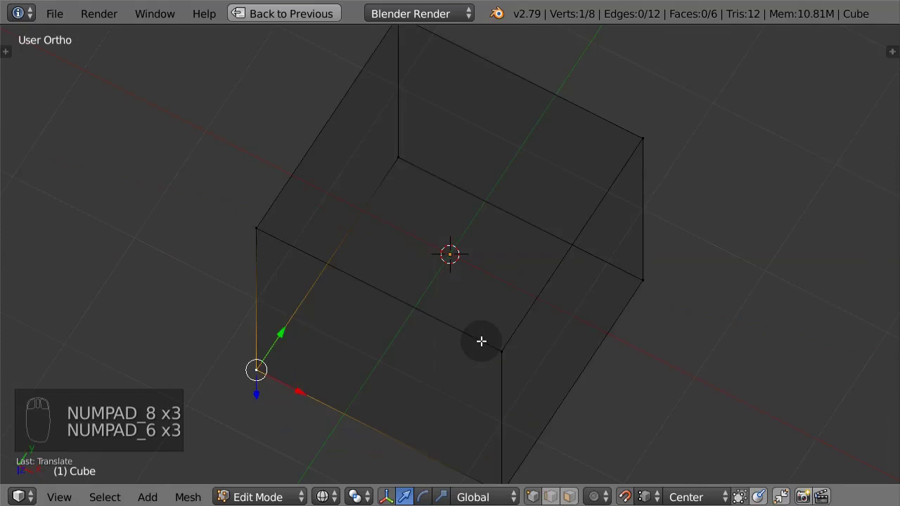
Verify the clean square outline from Front, Top, Bottom and Right views, then return to Object Mode.
{"action": "key", "text": "KP_1"}
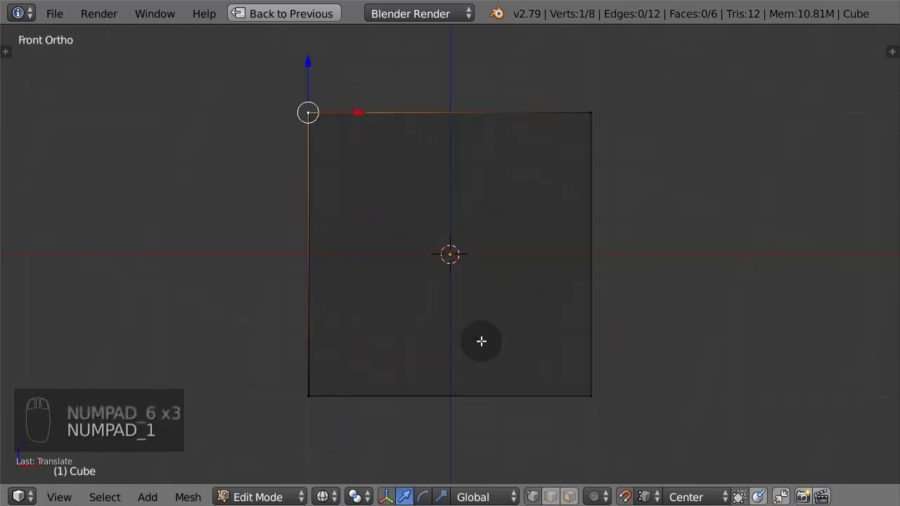
{"action": "key", "text": "KP_7"}
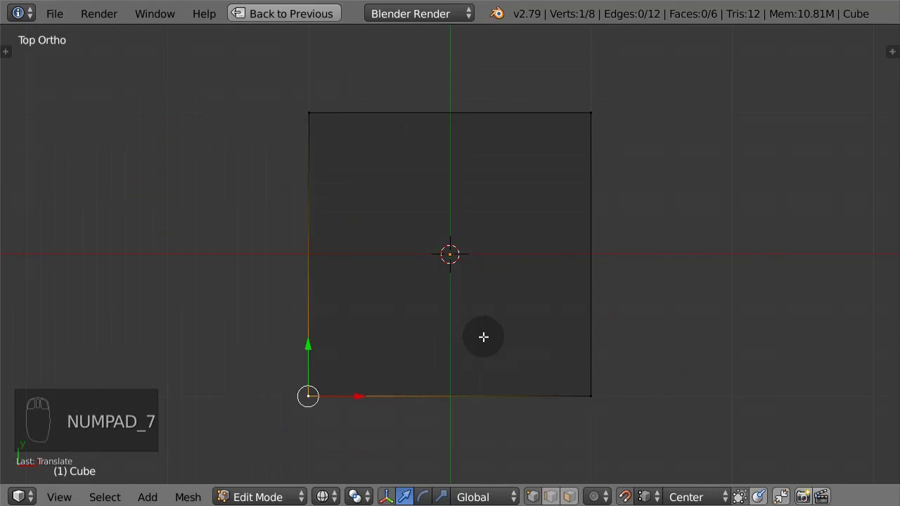
{"action": "key", "text": "KP_9"}
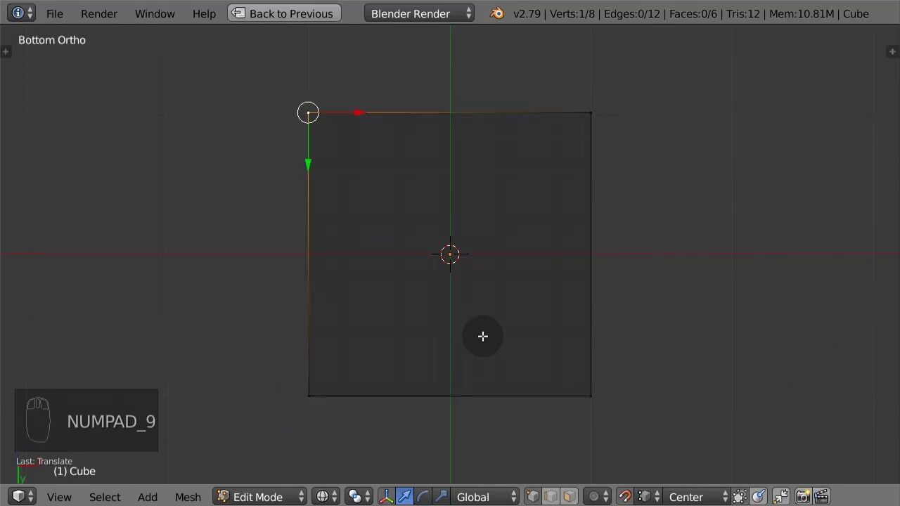
{"action": "key", "text": "KP_3"}
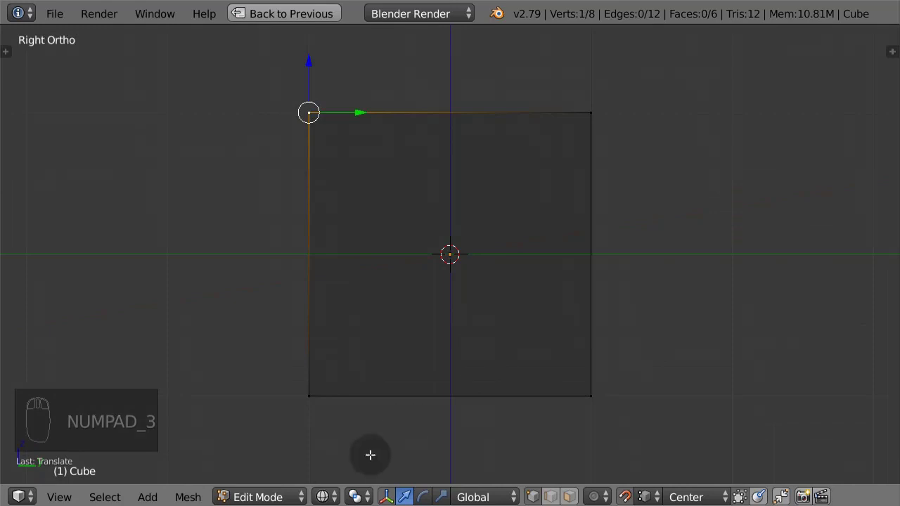
{"action": "key", "text": "Tab"}
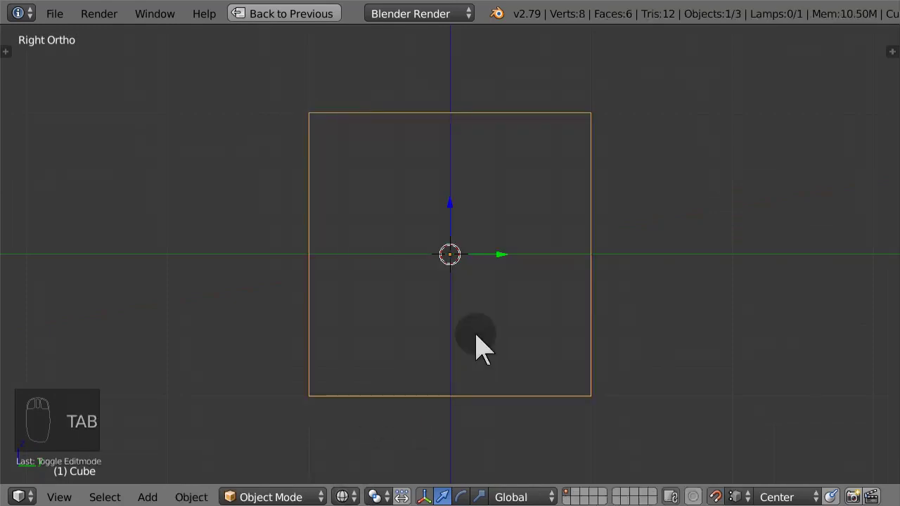
Shade the cube solid and zoom out to a perspective view of the scene with camera and lamp.
{"action": "key", "text": "z"}
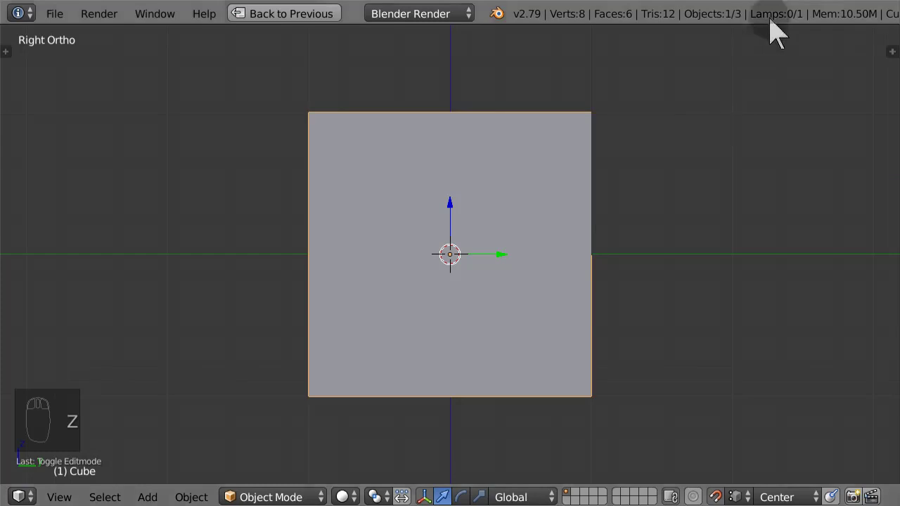
{"action": "key", "text": "KP_4"}
{"action": "key", "text": "KP_4"}
{"action": "key", "text": "KP_8"}
{"action": "key", "text": "KP_8"}
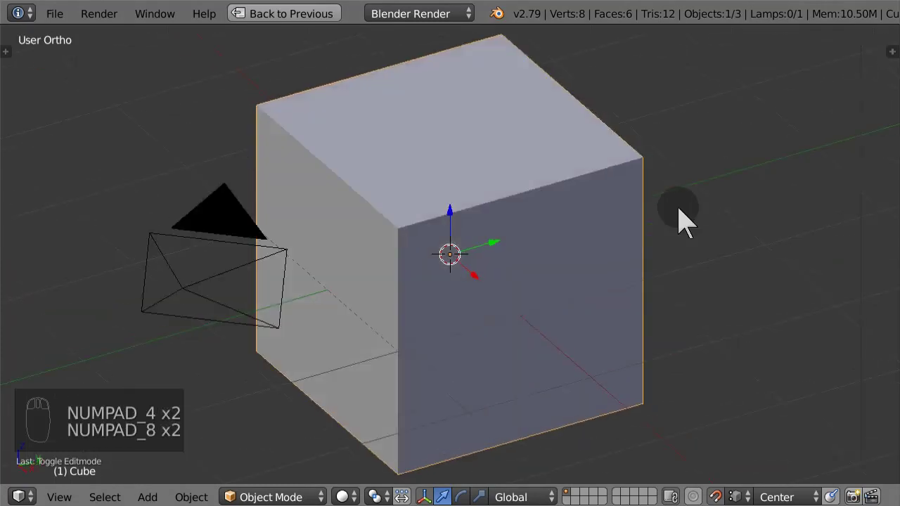
{"action": "left_click", "coordinate": [785, 189]}
{"action": "key", "text": "n"}
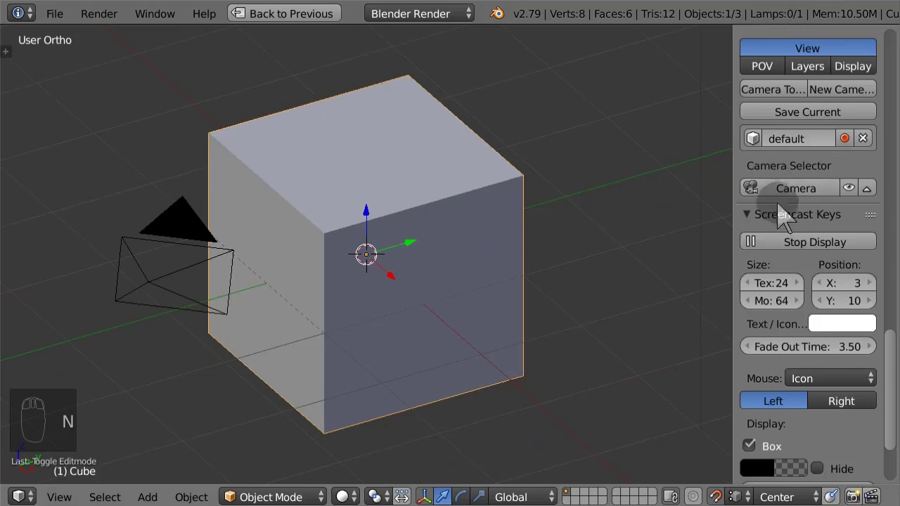
{"action": "left_click", "coordinate": [767, 157]}
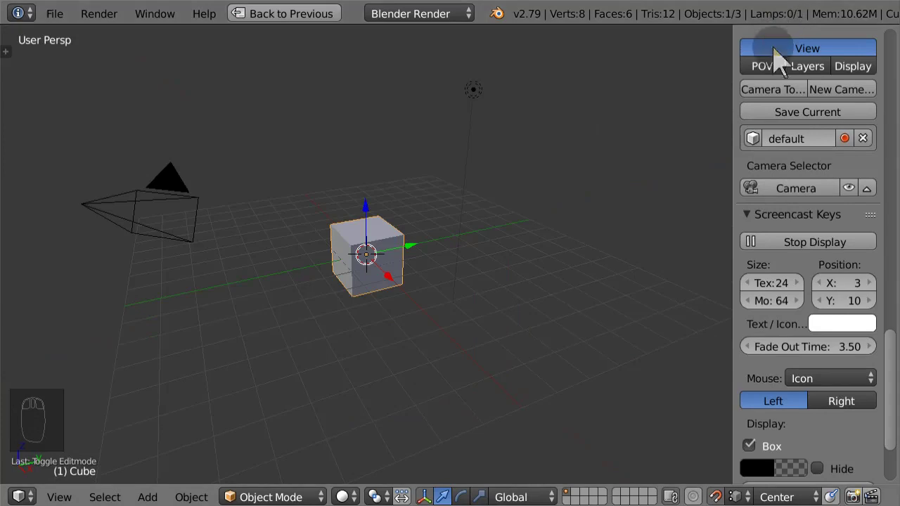
{"action": "key", "text": "n"}
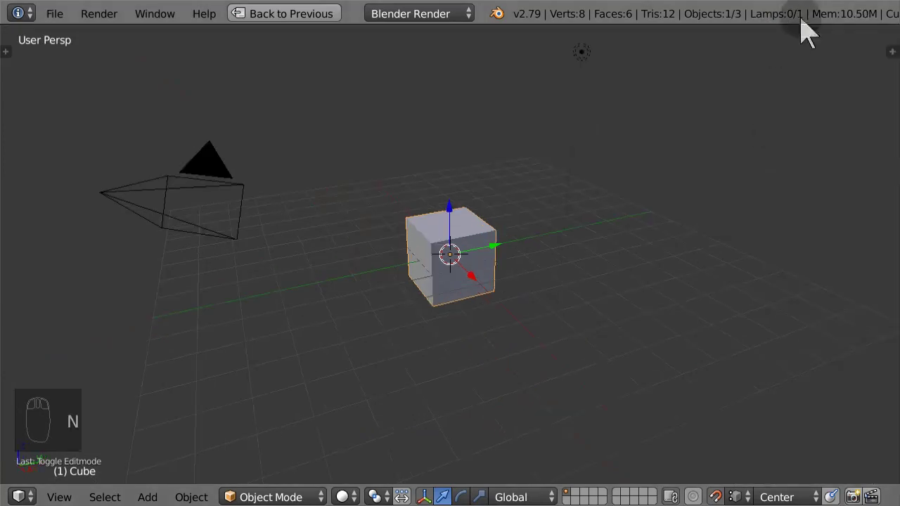